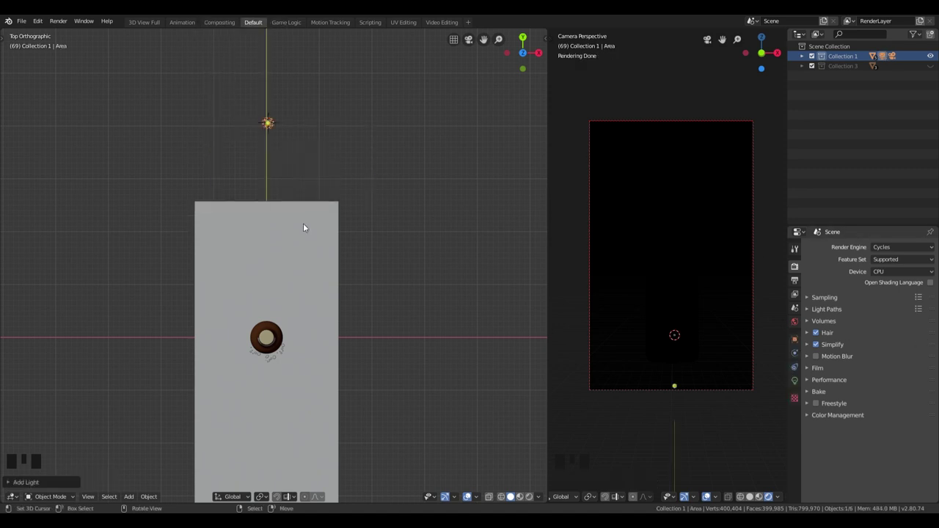
# - From the right side view, move the area light beside the bottle and raise it off the floor
pyautogui.press('KP_3')
pyautogui.press('r')
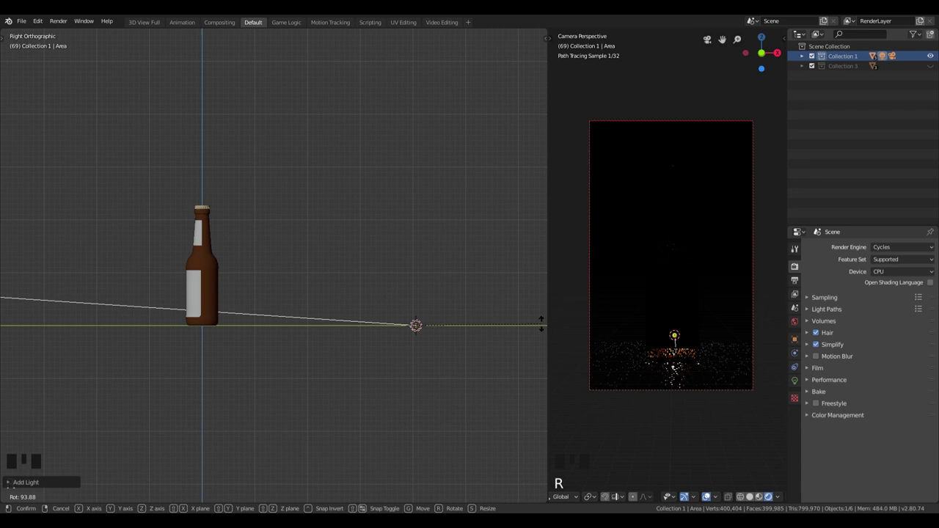
pyautogui.press('g')
pyautogui.press('g')
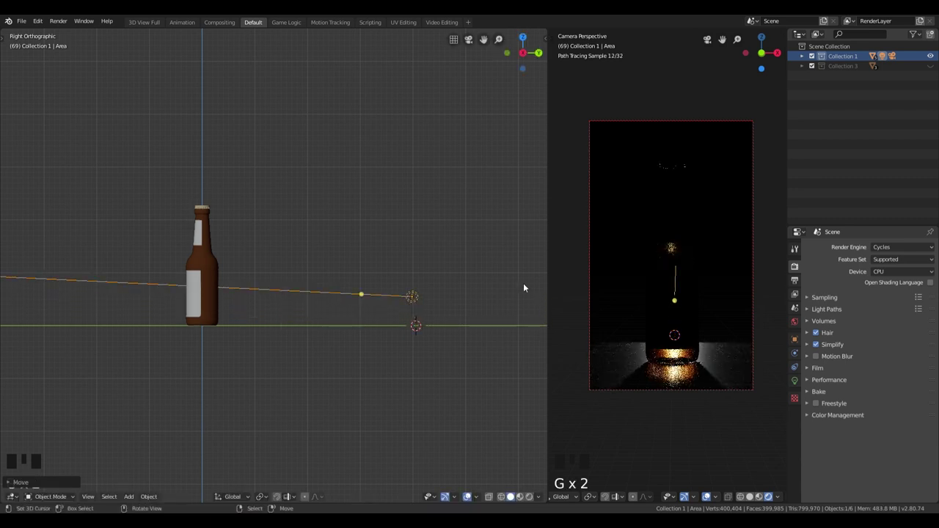
pyautogui.moveTo(797, 379); pyautogui.dragTo(431, 271)
pyautogui.scroll(3)
pyautogui.press('g')
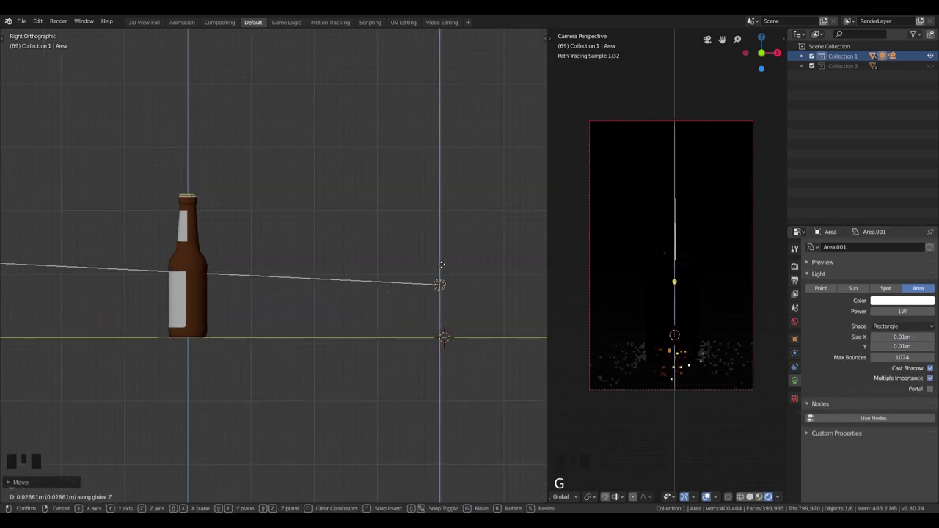
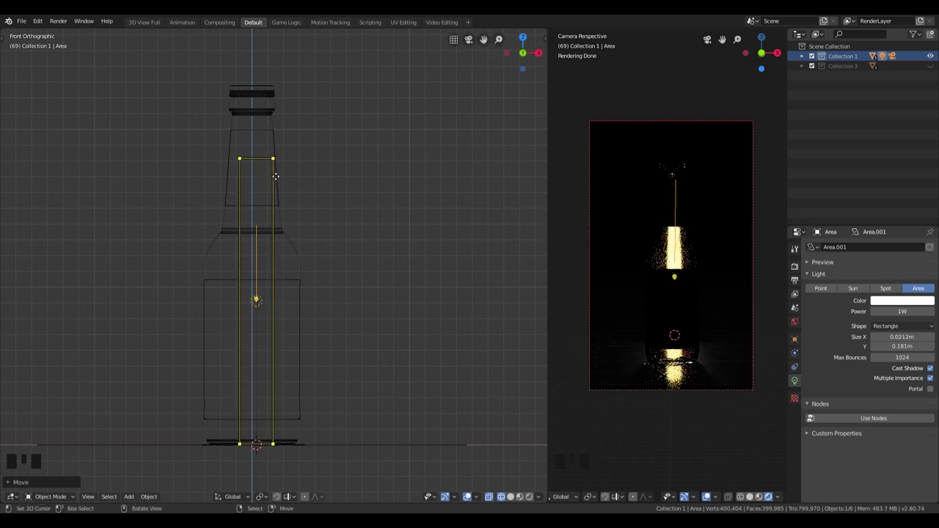
# - Move the inner light up into the bottle neck, stretch its size and lower it to 100 mW
pyautogui.press('g')
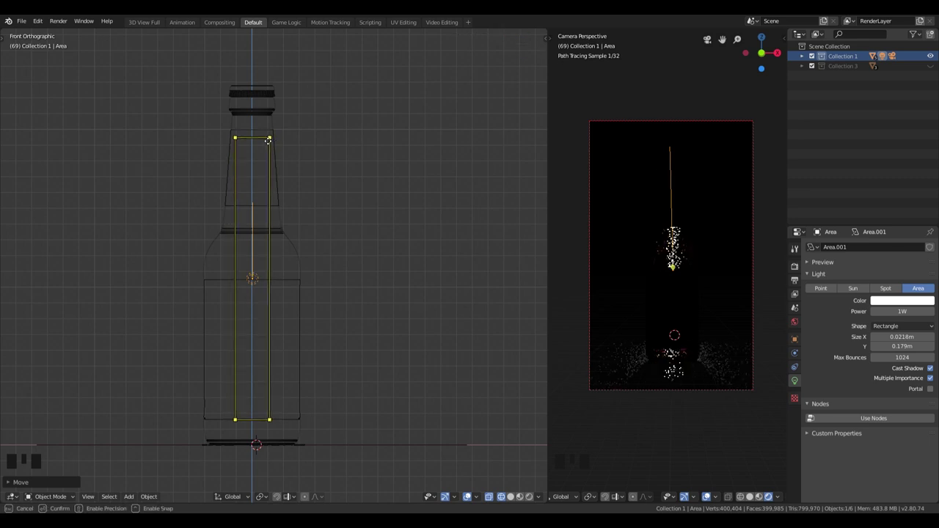
pyautogui.press('g')
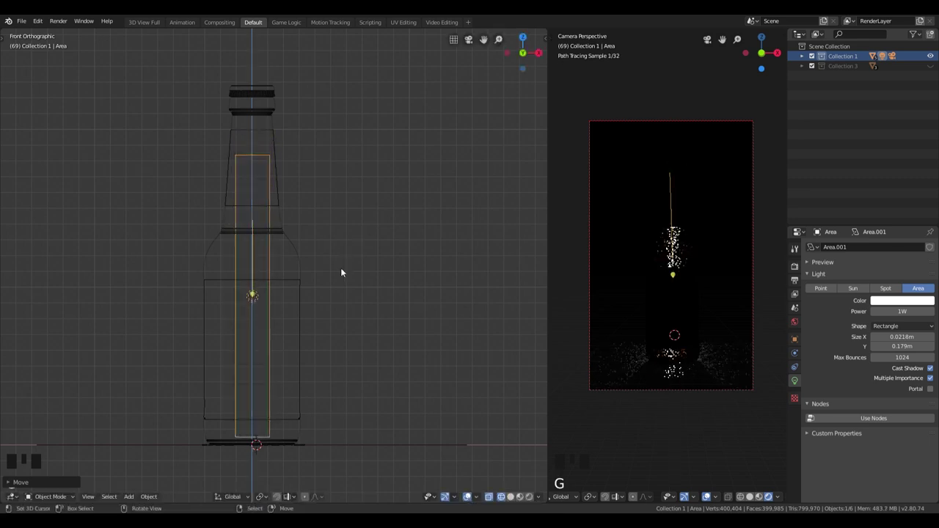
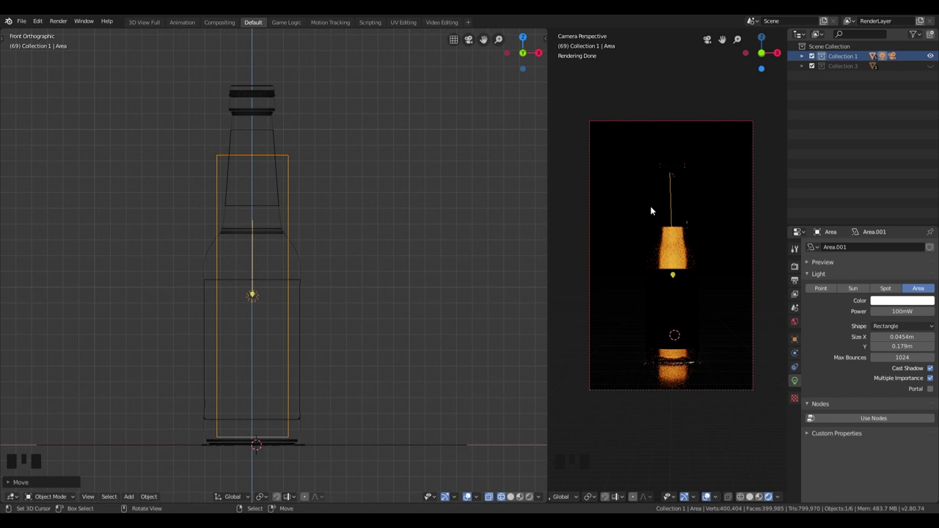
pyautogui.press('a')
pyautogui.scroll(-3)
pyautogui.click(305, 302)
# - Orbit the viewport to a perspective view of the bottle
pyautogui.middleClick(336, 301)
pyautogui.scroll(-3)
pyautogui.middleClick(325, 311)
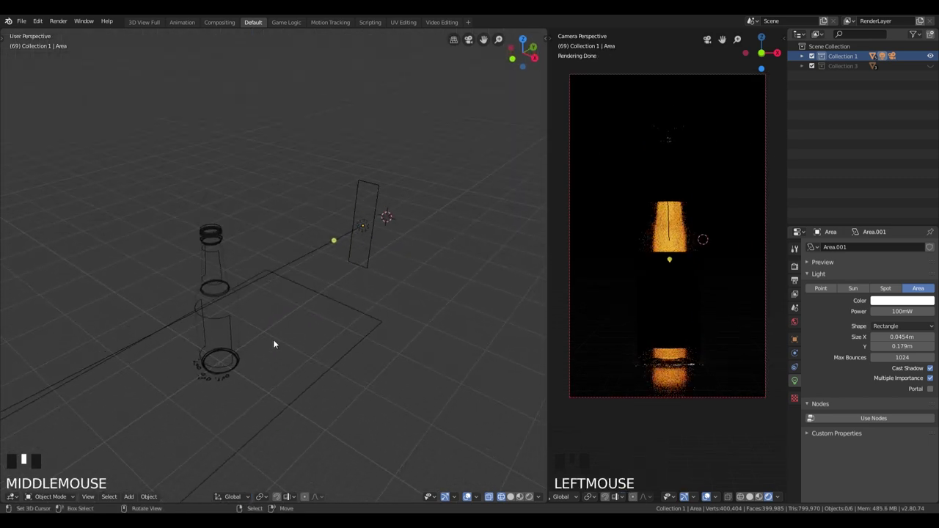
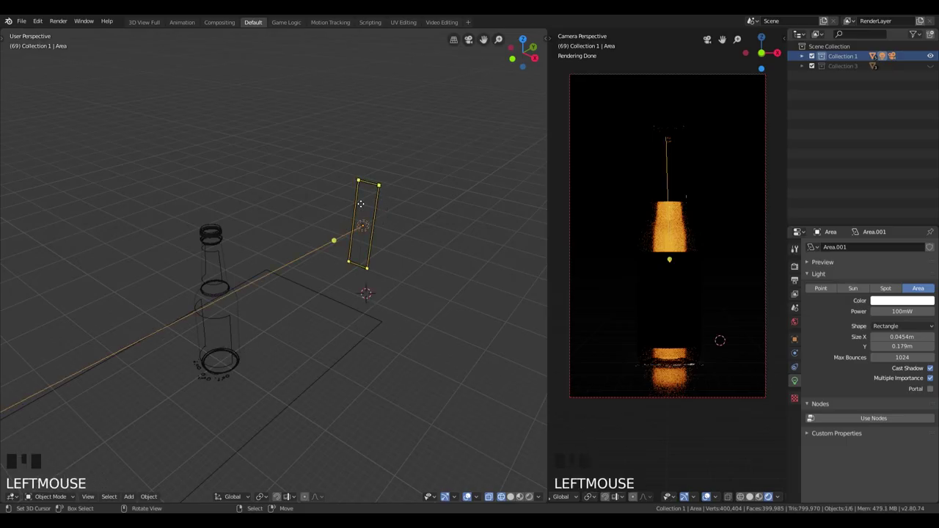
# - Add a new area light and move it out to the side of the bottle from top view
pyautogui.press('h')
pyautogui.moveTo(363, 233); pyautogui.dragTo(404, 266)
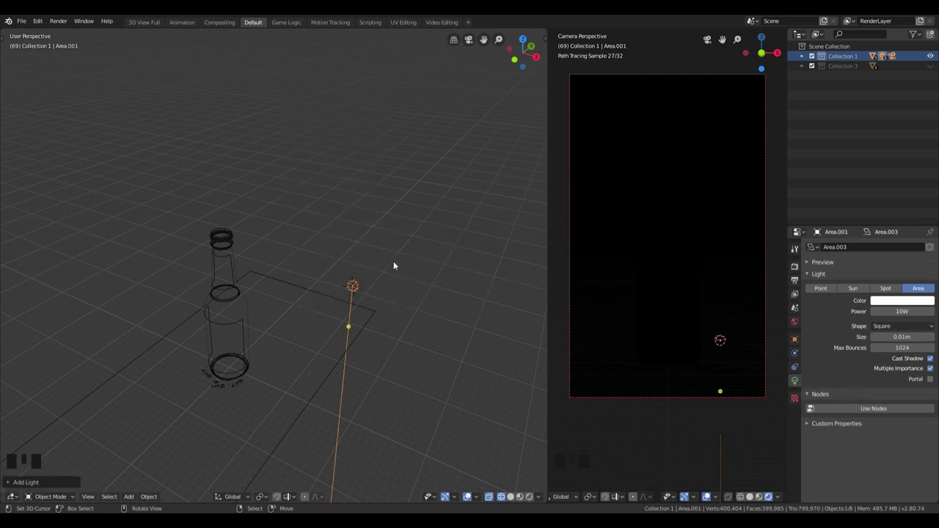
pyautogui.press('KP_7')
pyautogui.press('g')
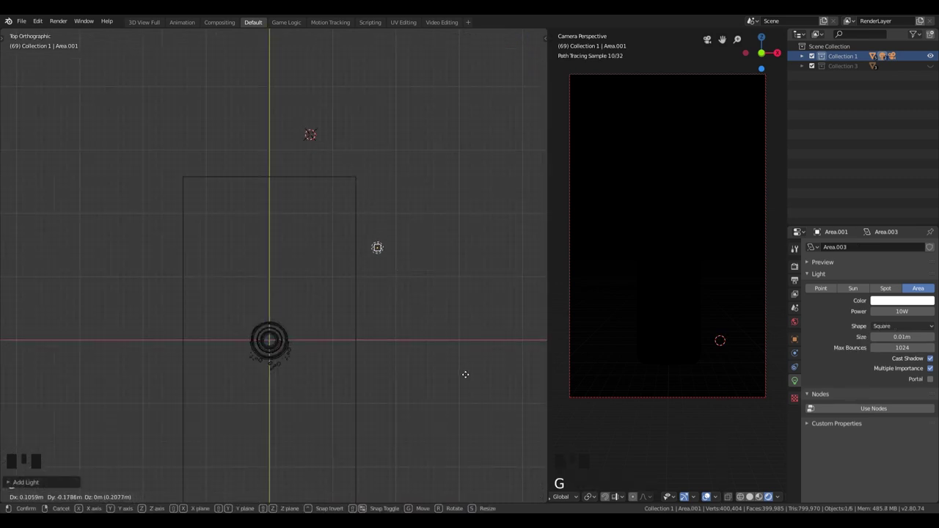
pyautogui.press('g')
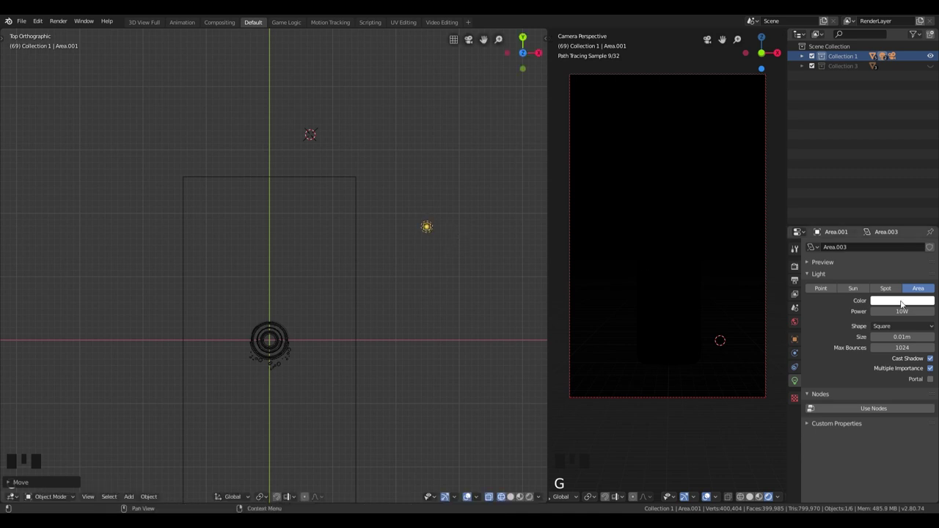
pyautogui.press('KP_1')
# - Tilt and turn the new rim light so it faces the bottle
pyautogui.press('g')
pyautogui.press('r')
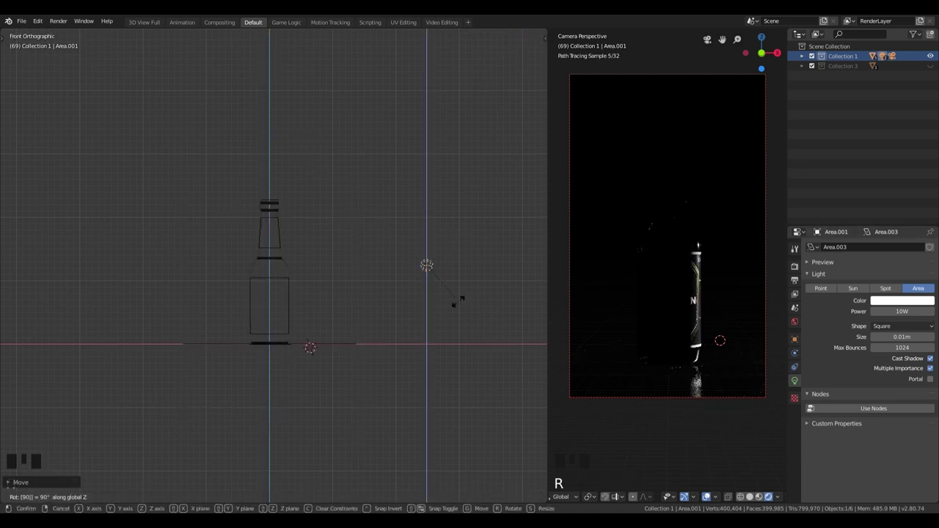
pyautogui.middleClick(458, 309)
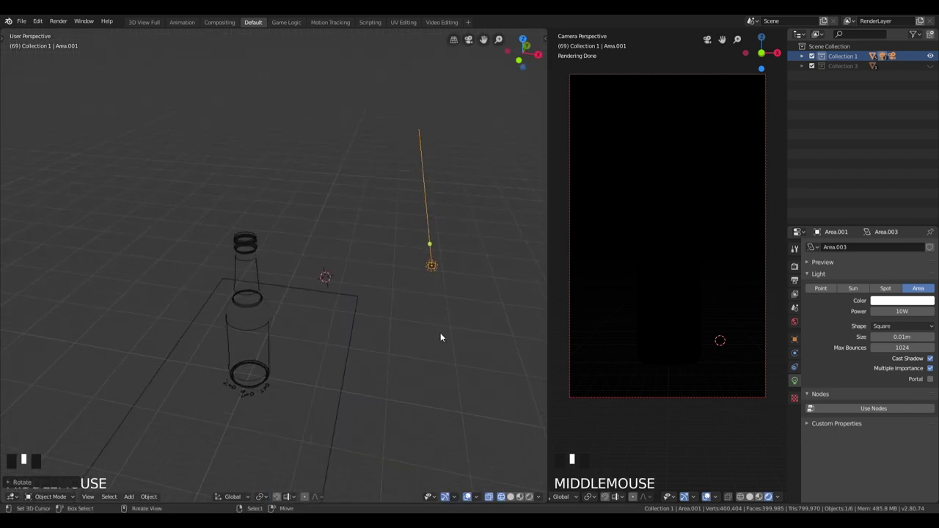
pyautogui.press('KP_7')
pyautogui.press('r')
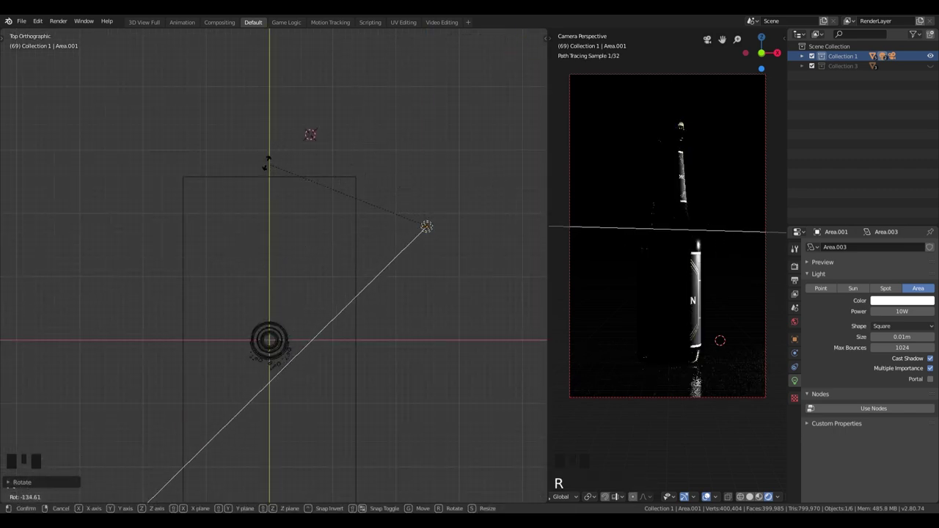
pyautogui.press('g')
# - Make a linked copy of the rim light on the opposite side, turned to face the bottle
pyautogui.press('r')
pyautogui.press('g')
pyautogui.middleClick(434, 226)
pyautogui.press('alt+d')
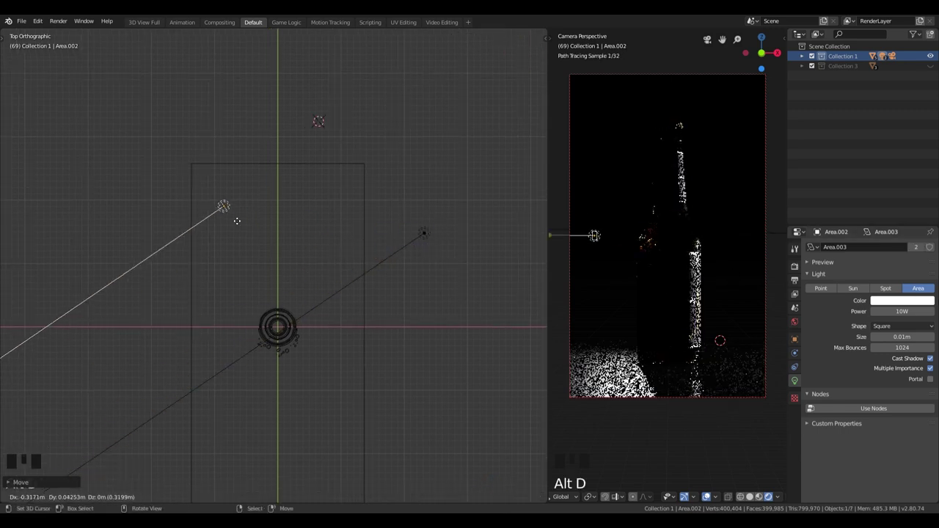
pyautogui.press('r')
pyautogui.press('g')
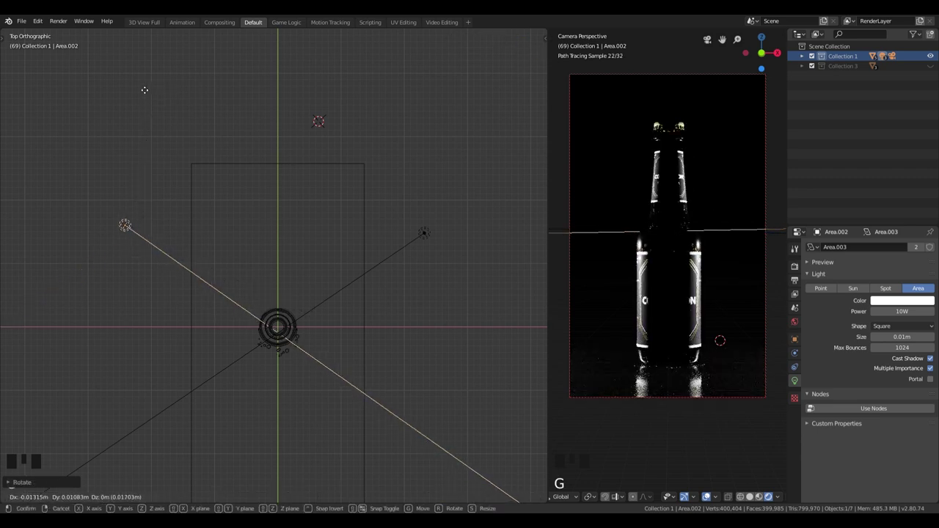
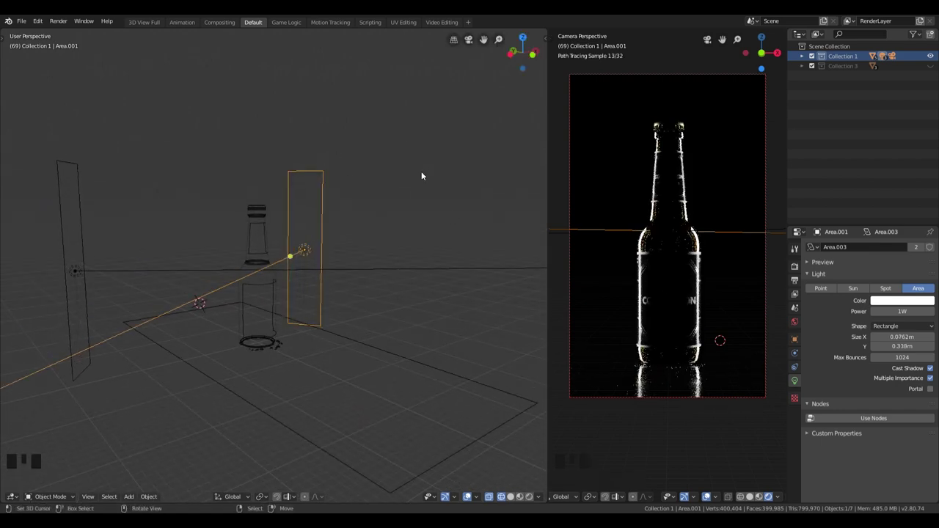
# - From top view, rotate and reposition the right rim light toward the bottle
pyautogui.click(366, 234)
pyautogui.press('KP_7')
pyautogui.rightClick(347, 229)
pyautogui.press('r')
pyautogui.press('g')
pyautogui.press('r')
pyautogui.press('g')
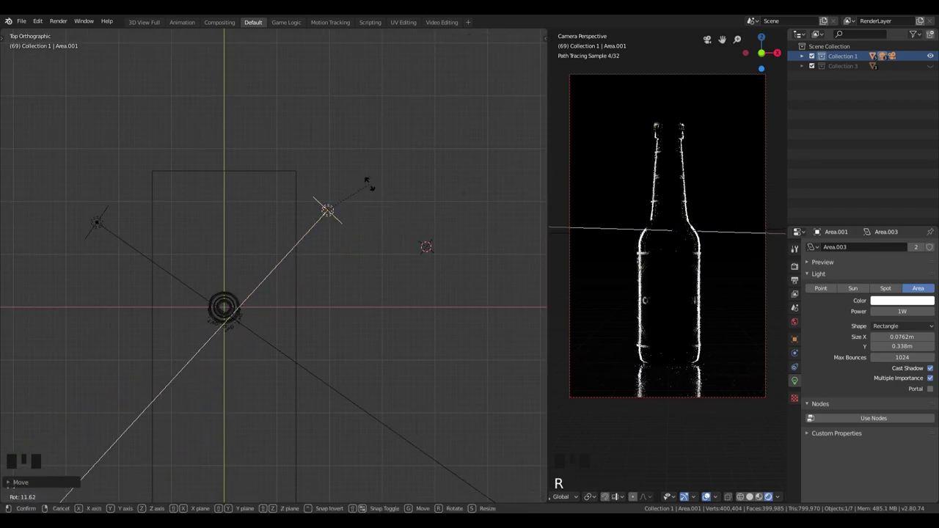
pyautogui.press('g')
# - Rotate and reposition the left rim light toward the bottle to match
pyautogui.rightClick(101, 211)
pyautogui.press('g')
pyautogui.press('r')
pyautogui.press('g')
pyautogui.press('r')
pyautogui.press('g')
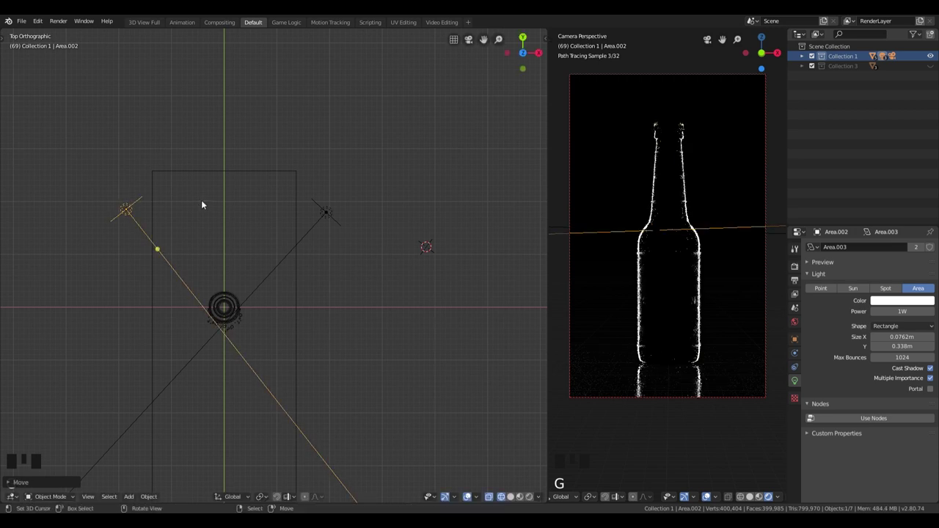
pyautogui.press('r')
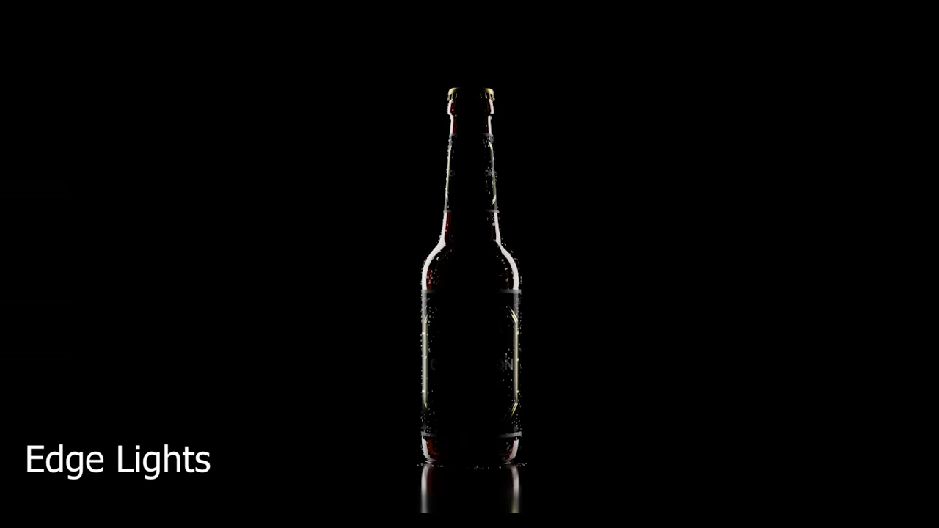
# - Add a new area light to the scene from the add list
pyautogui.press('a')
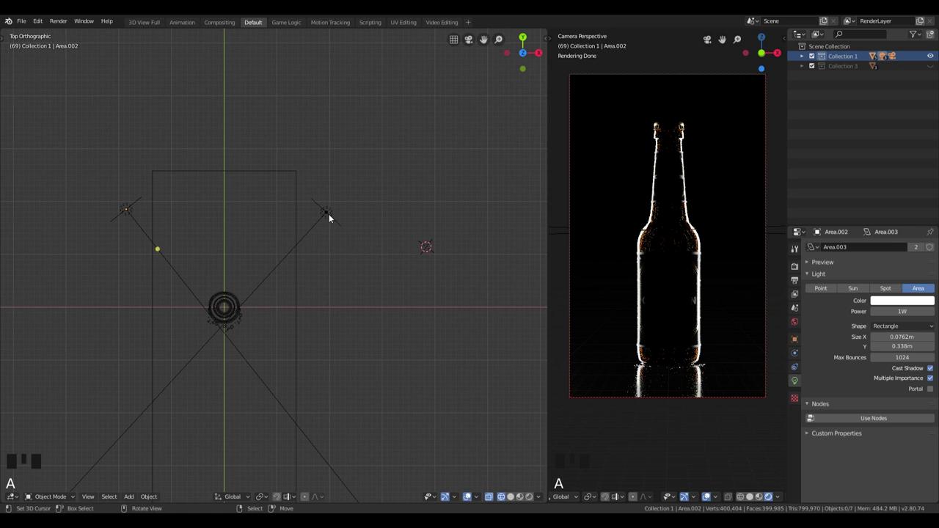
pyautogui.moveTo(331, 216); pyautogui.dragTo(131, 215)
pyautogui.press('h')
pyautogui.click(226, 308)
pyautogui.press('shift+a')
# - From front view, raise the new light and place it just over the bottle cap
pyautogui.press('KP_1')
pyautogui.press('g')
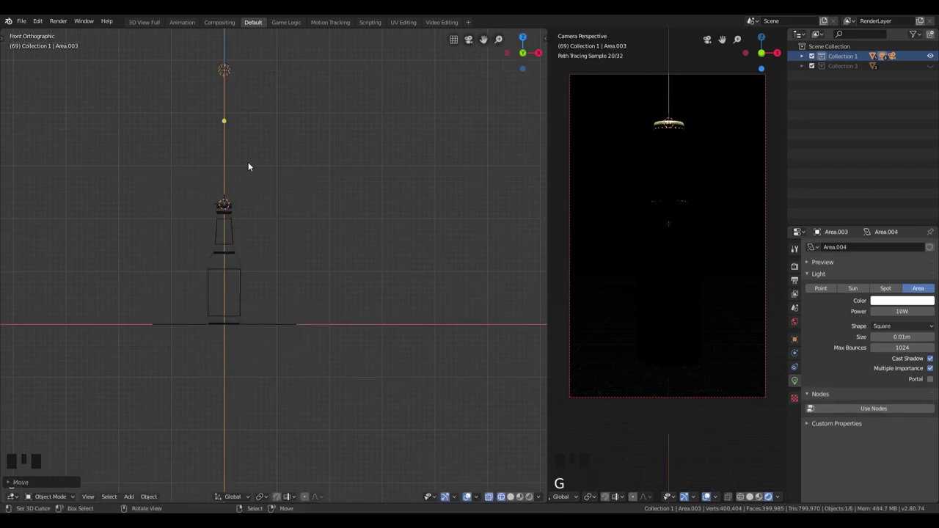
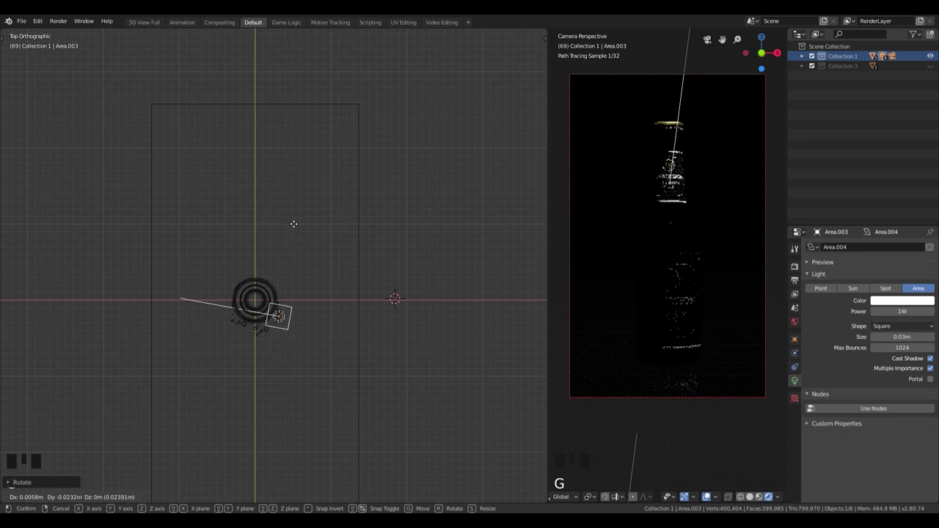
pyautogui.press('r')
pyautogui.press('g')
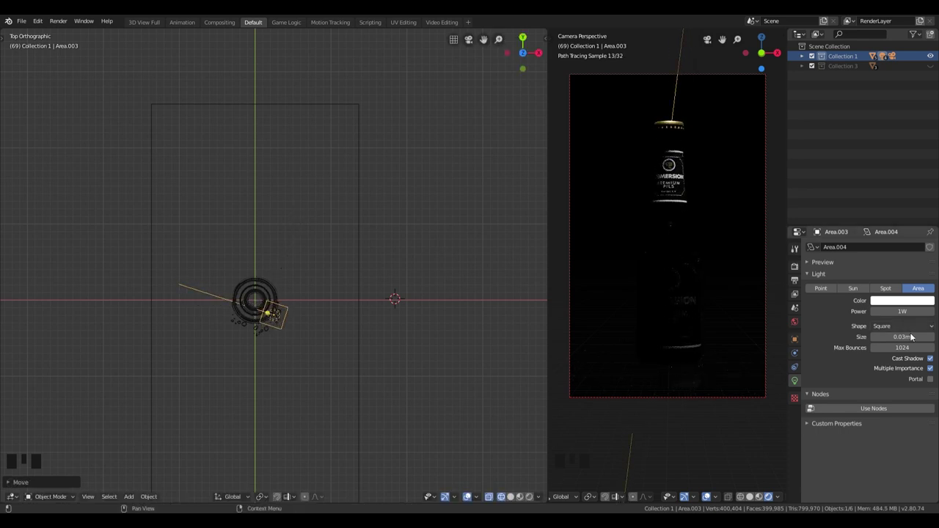
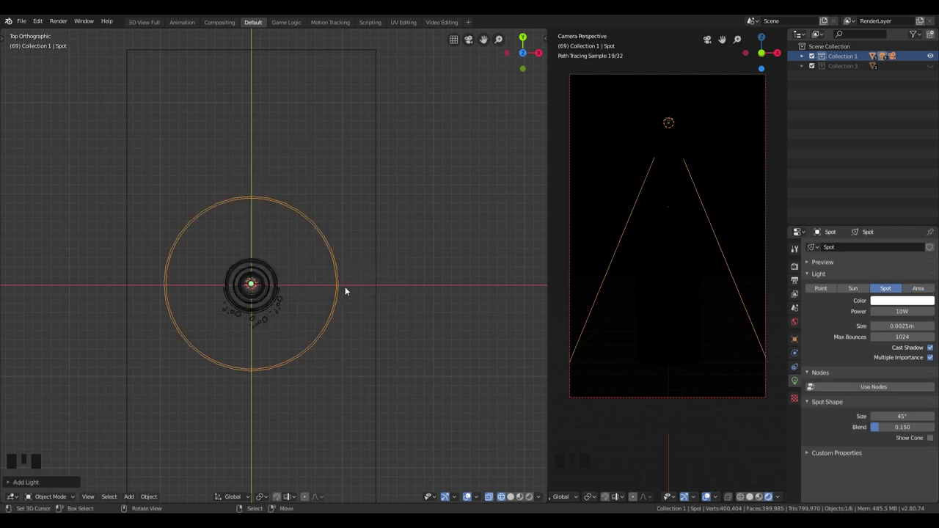
# - From the side view, move the spot light out from the bottle and tilt it toward the label
pyautogui.press('KP_3')
pyautogui.scroll(-3)
pyautogui.press('r')
pyautogui.press('g')
pyautogui.press('g')
pyautogui.press('r')
pyautogui.press('g')
pyautogui.press('r')
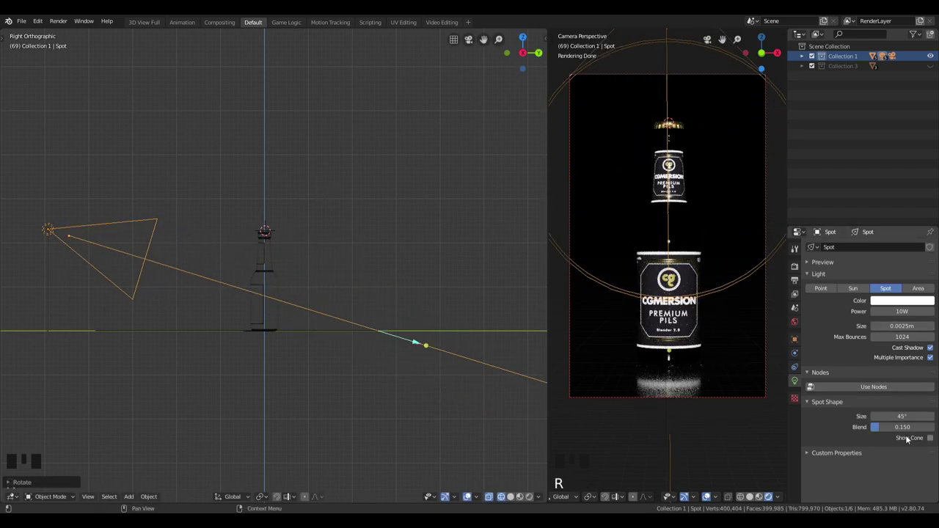
# - Show the spot light's cone and rotate it to re-aim the beam at the bottle
pyautogui.click(931, 441)
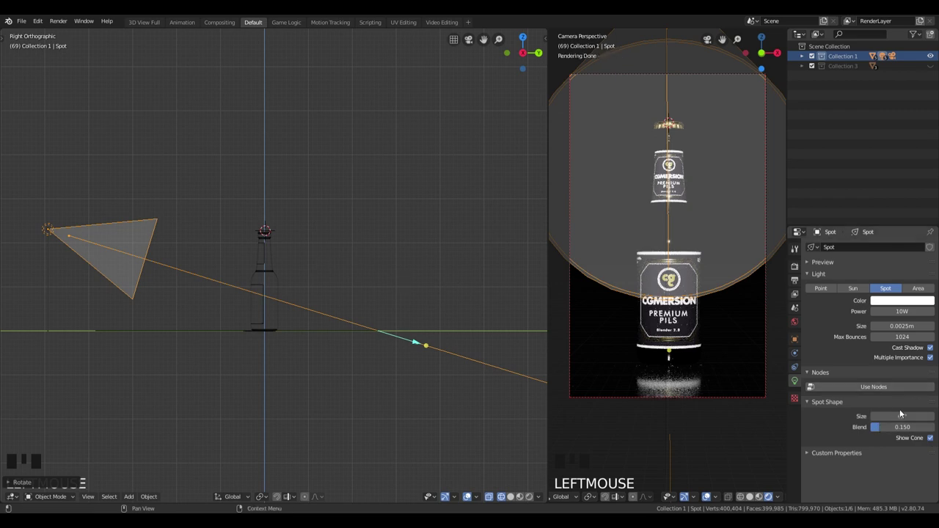
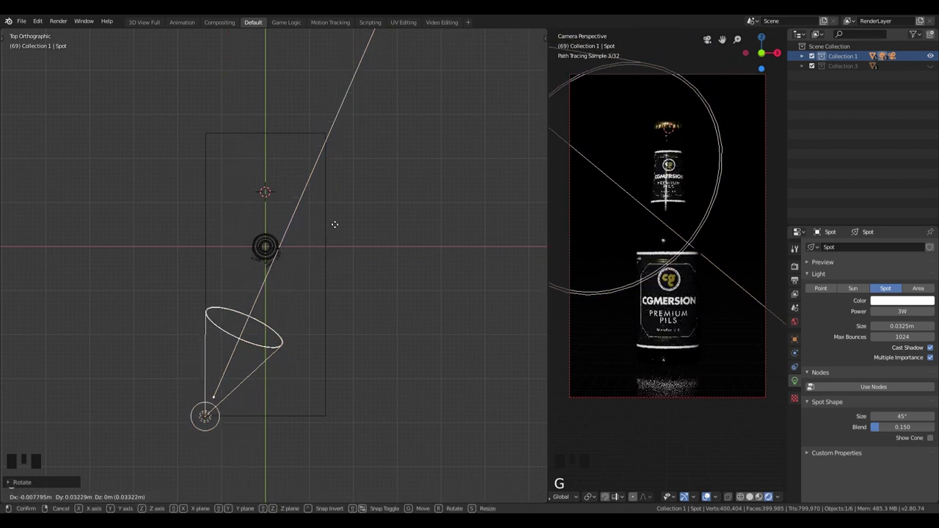
pyautogui.press('r')
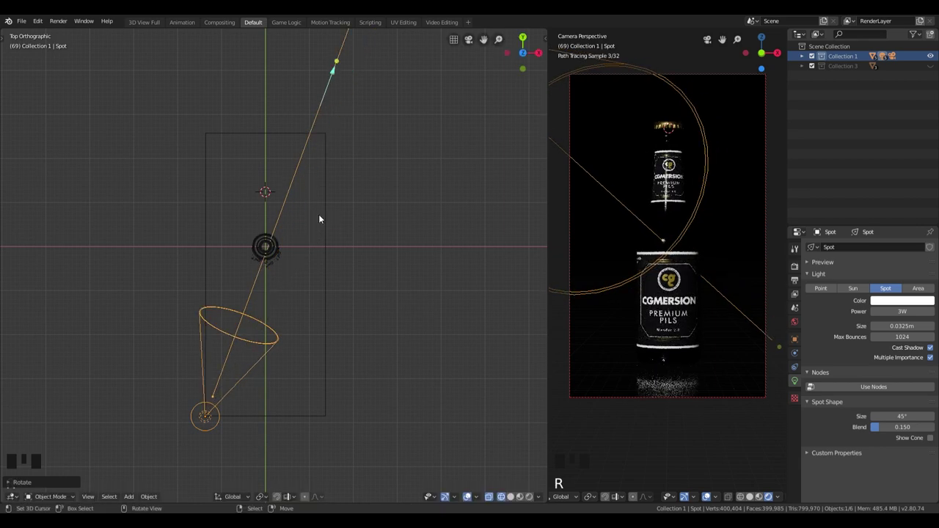
pyautogui.press('g')
pyautogui.press('r')
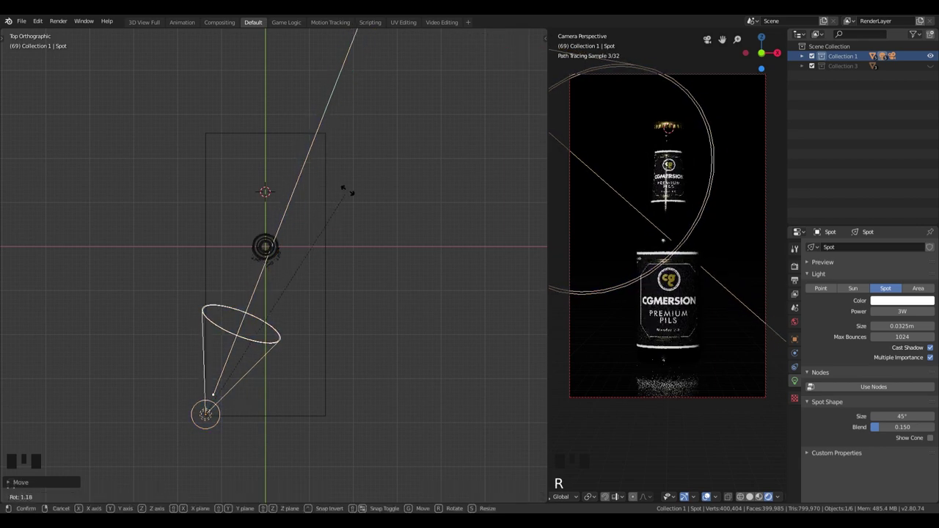
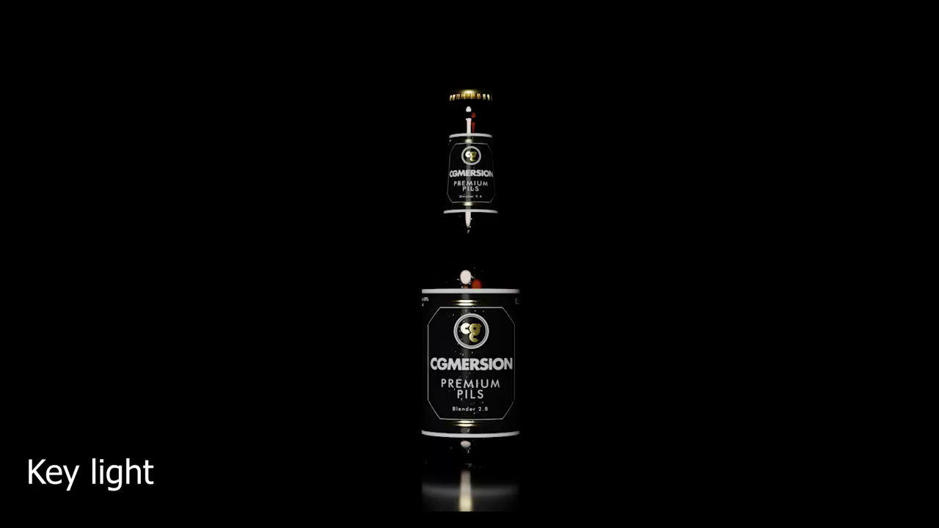
# - Deselect the spot light and unhide all the lights with Alt+H
pyautogui.press('a')
pyautogui.click(382, 294)
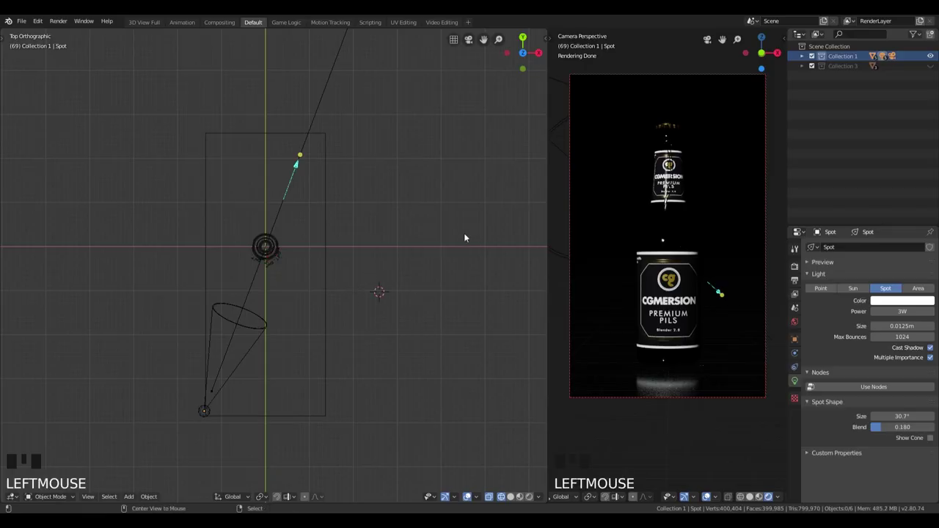
pyautogui.press('alt+h')
pyautogui.press('a')
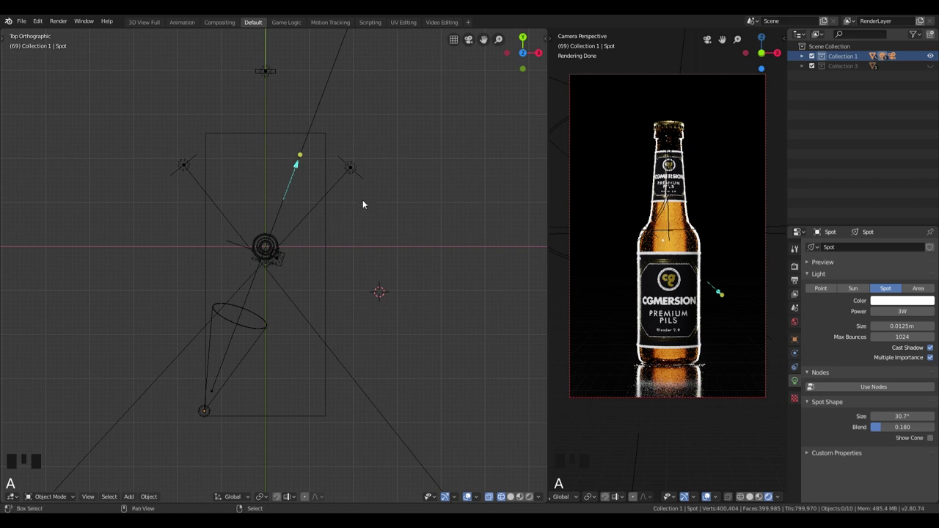
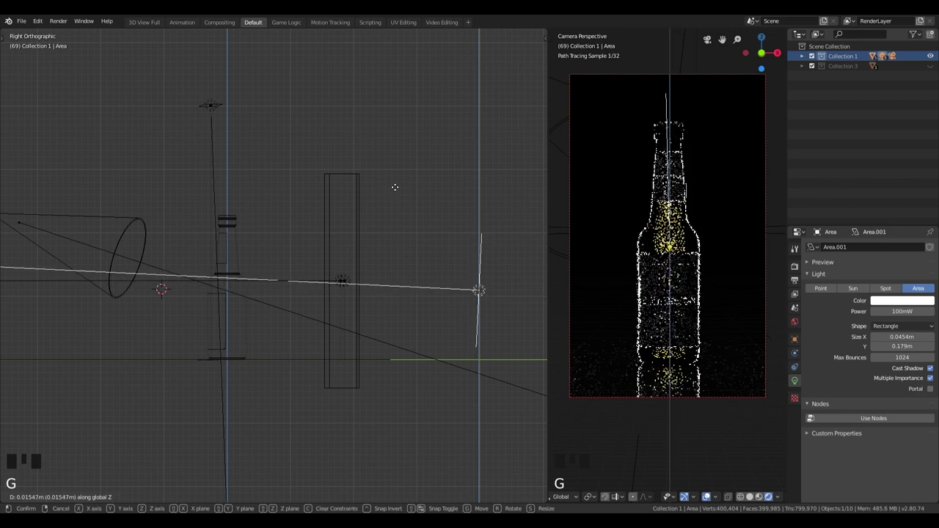
# - From front view, resize the inner area light to 0.0349 × 0.206 m to fit the bottle
pyautogui.press('r')
pyautogui.press('KP_1')
pyautogui.scroll(3)
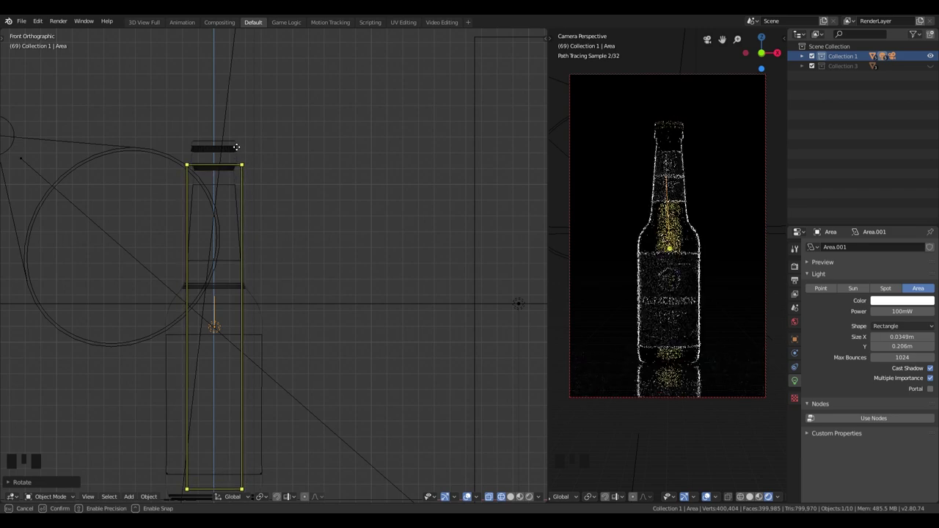